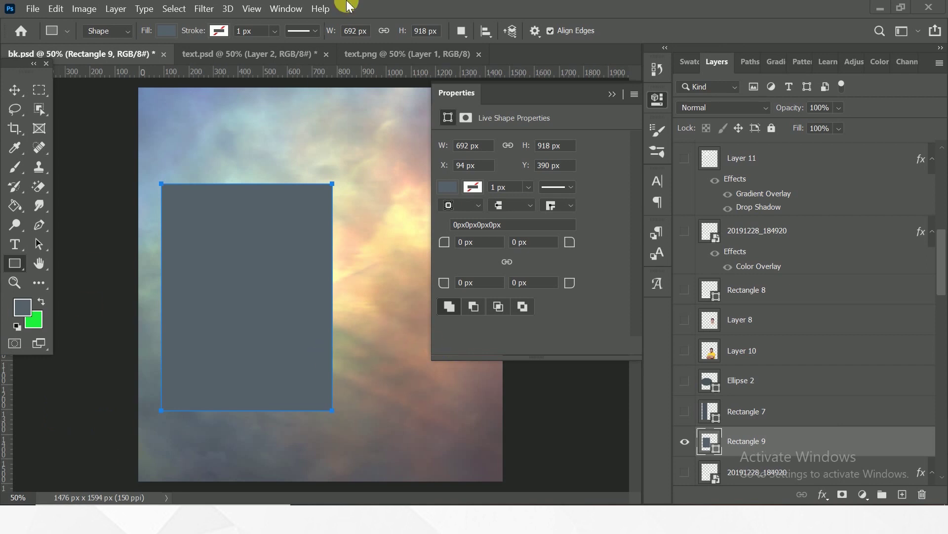
Step: Set Rectangle 9's top-left and bottom-right corner radii to 197 px in Live Shape Properties
left_click(13, 90)
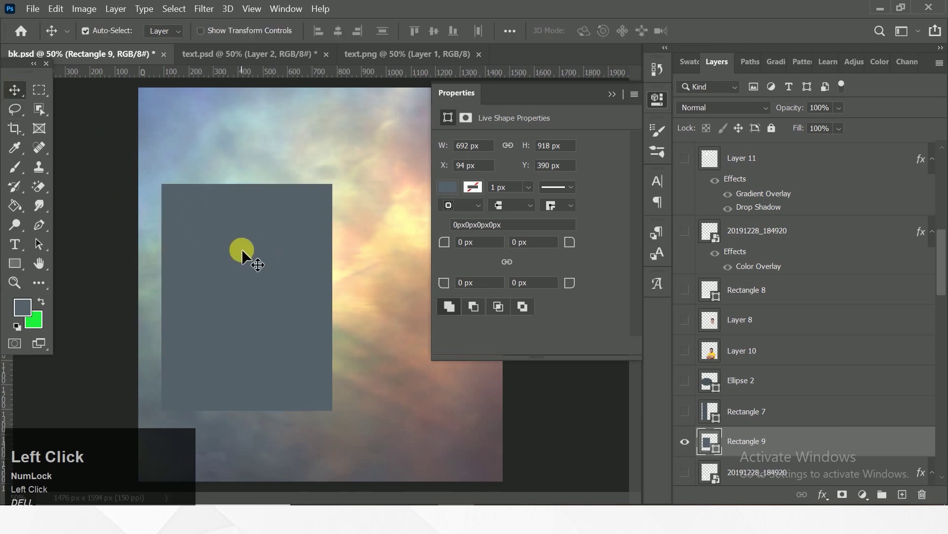
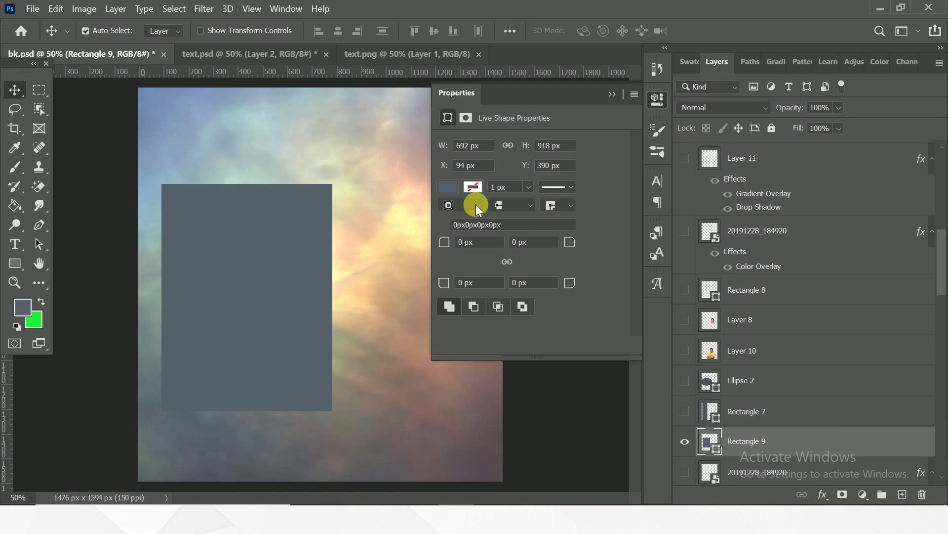
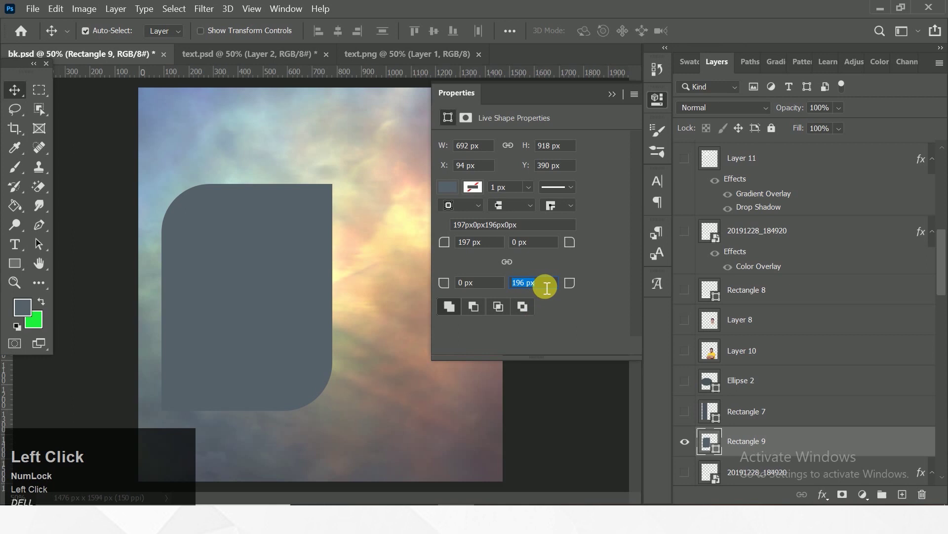
key("BackSpace")
key("7")
key("Return")
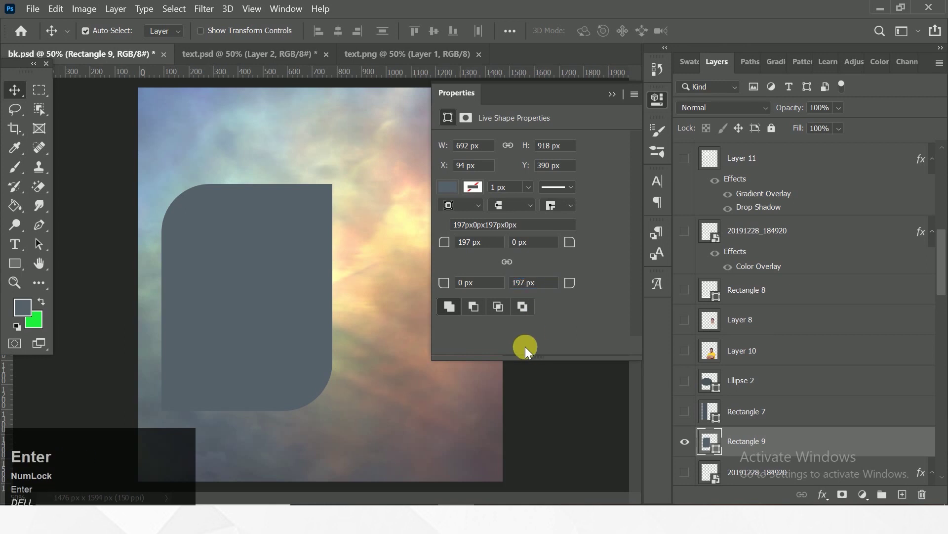
left_click(618, 98)
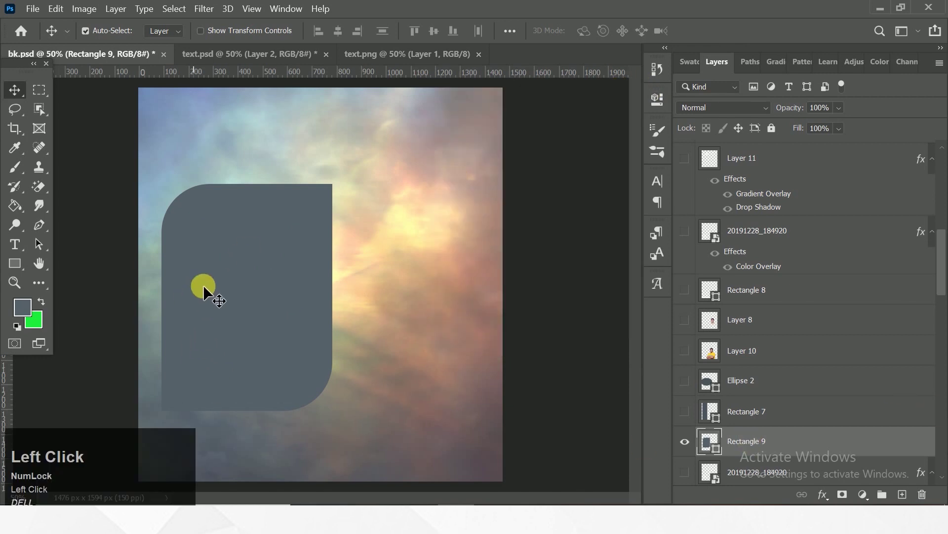
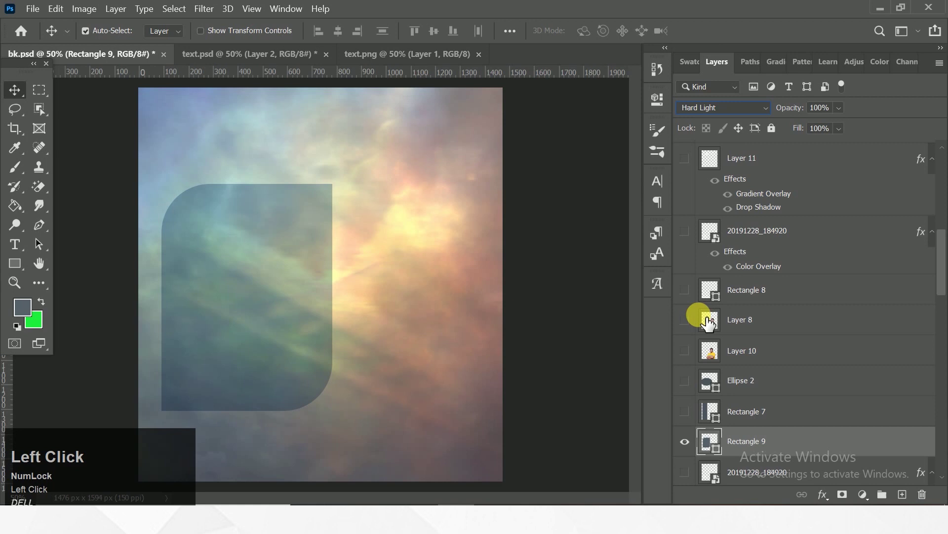
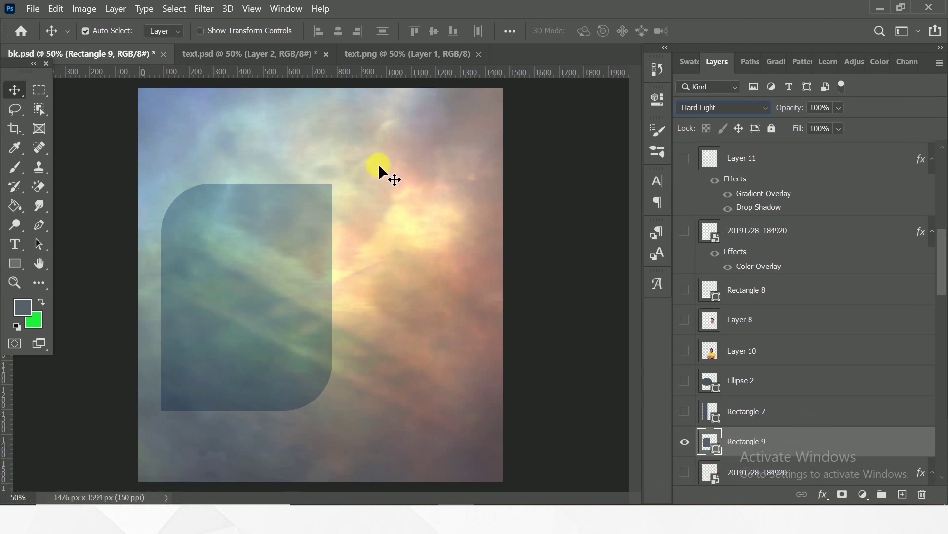
Step: Set the Rectangle 9 layer's blend mode to Hard Light so the panel blends with the sky
left_click_drag(248, 60, 339, 360)
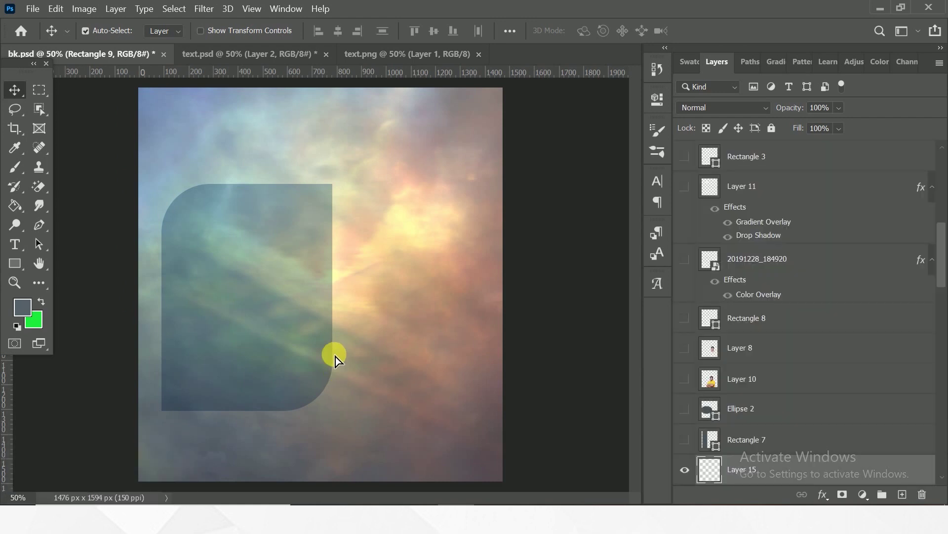
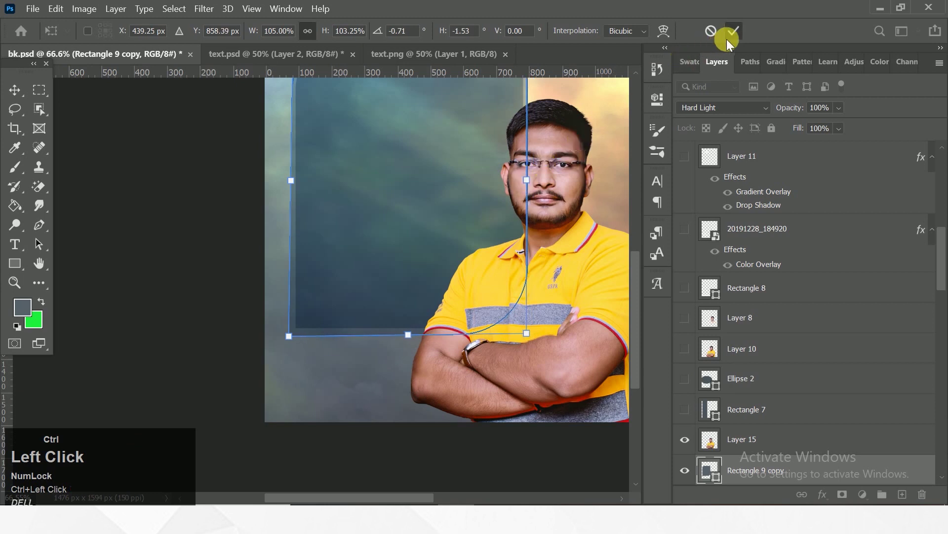
Step: Commit the Free Transform on the duplicated Rectangle 9 panel with the man's photo placed
scroll("down", 3)
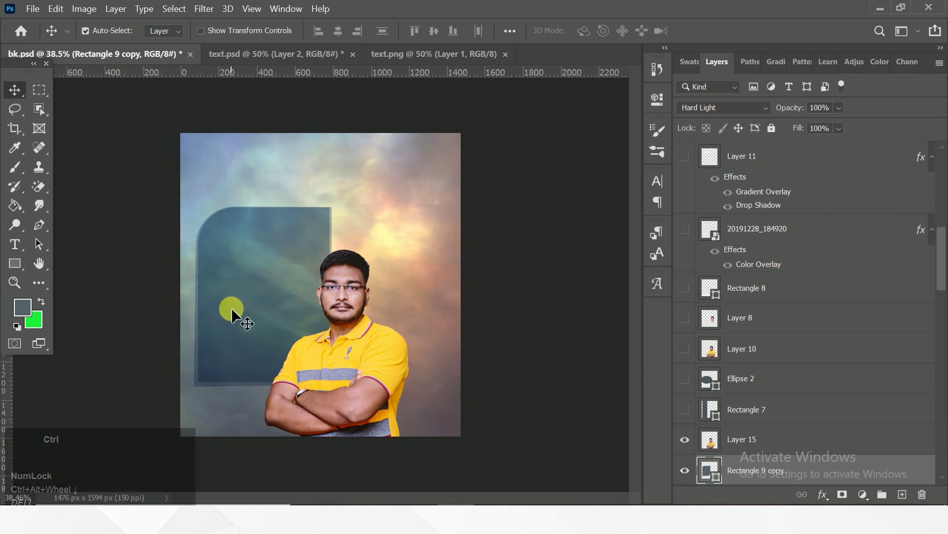
Step: Move the Rectangle 9 copy into an offset outline position behind the main panel
key("ctrl+t")
scroll("up", 3)
left_click_drag(155, 425, 159, 184)
left_click_drag(159, 184, 738, 29)
Step: Drag the Marathi paragraph text layer from text.psd onto the poster panel
scroll("down", 3)
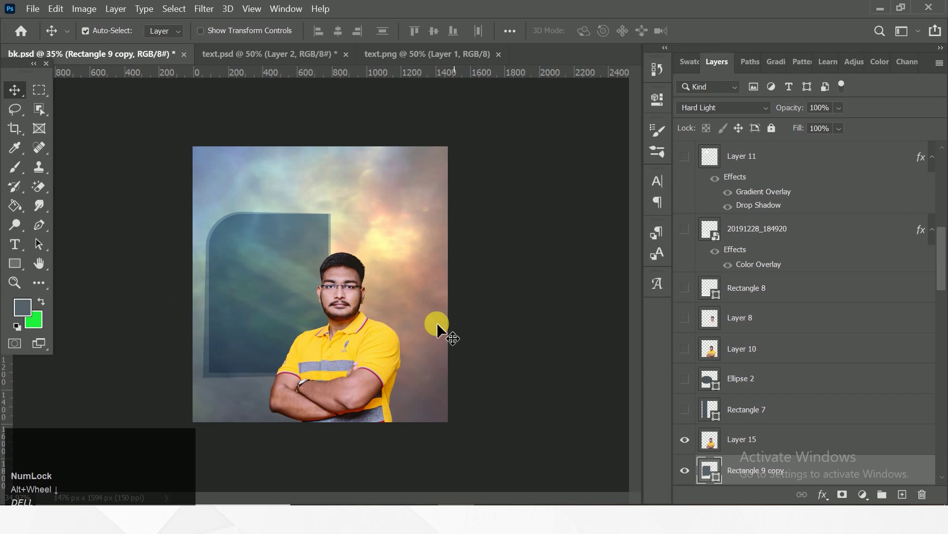
left_click_drag(278, 49, 278, 288)
key("Down")
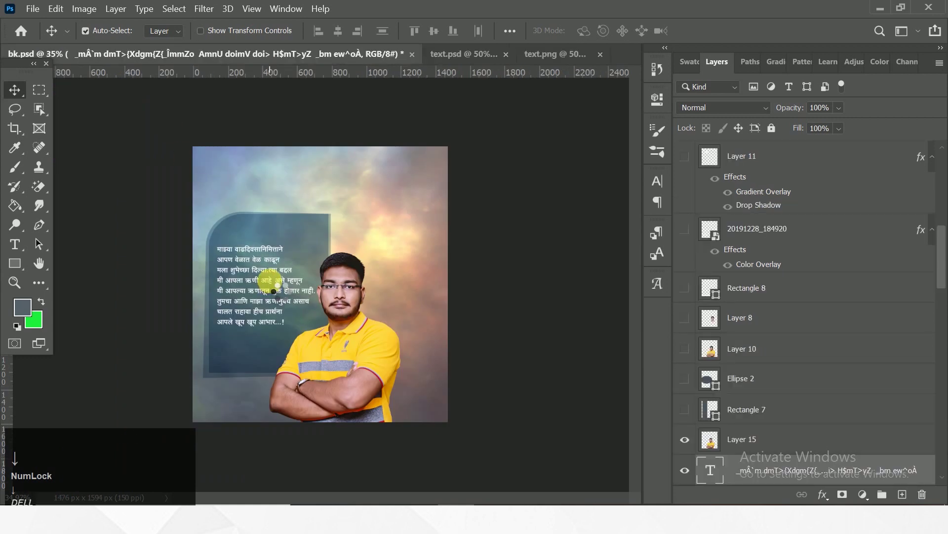
Step: Nudge the paragraph lower inside the panel and return to the text.psd document
key("Down")
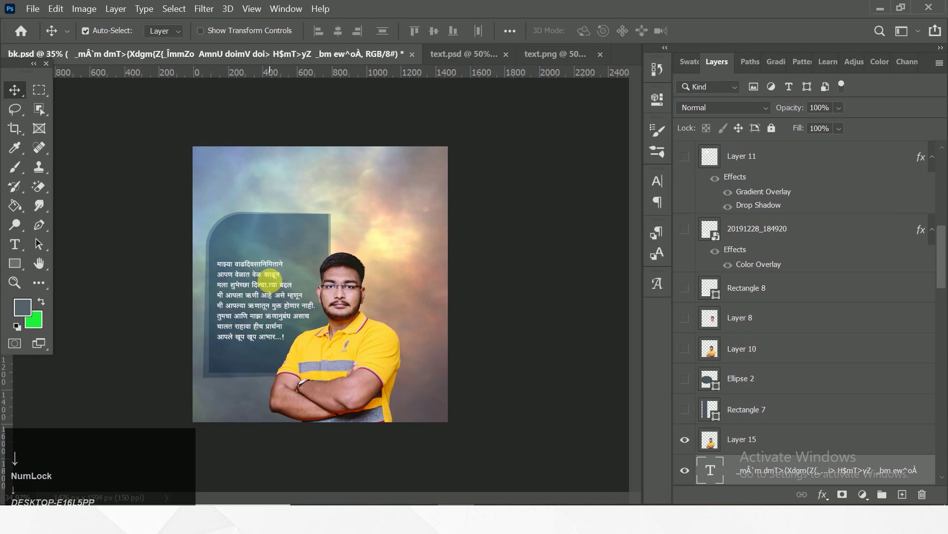
left_click(461, 50)
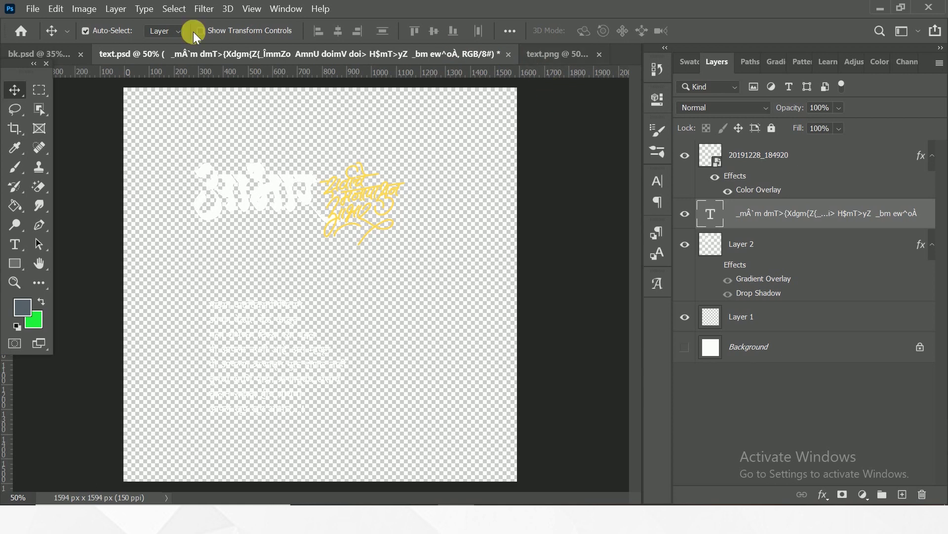
Step: Place the white आभार calligraphy title at the top of the panel and nudge it into position
left_click_drag(311, 185, 301, 238)
key("Down")
key("Left")
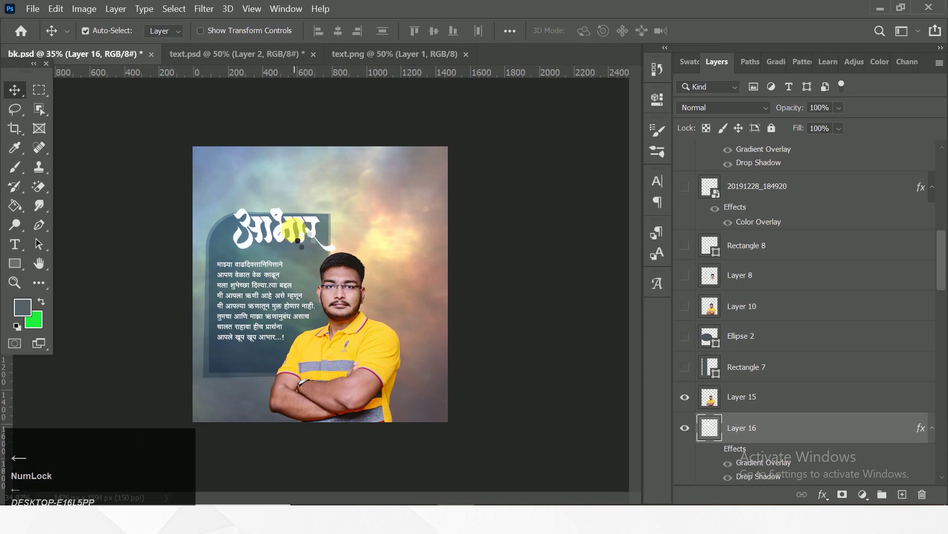
key("Left")
key("Down")
key("Left")
key("Right")
key("Down")
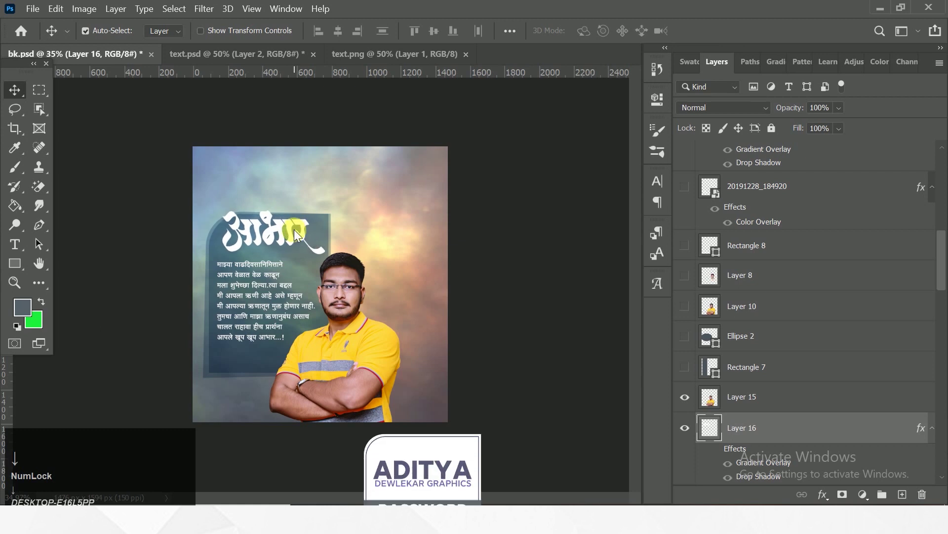
key("Down")
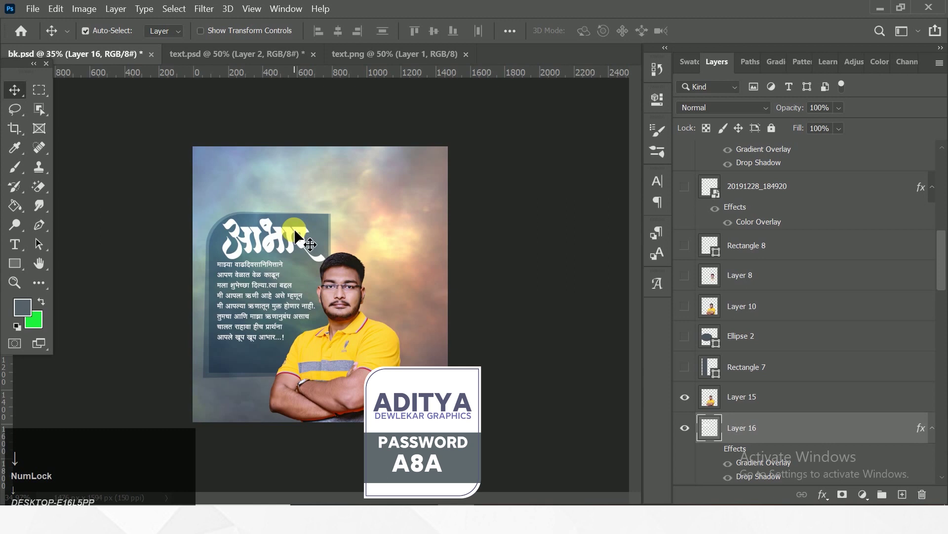
key("Up")
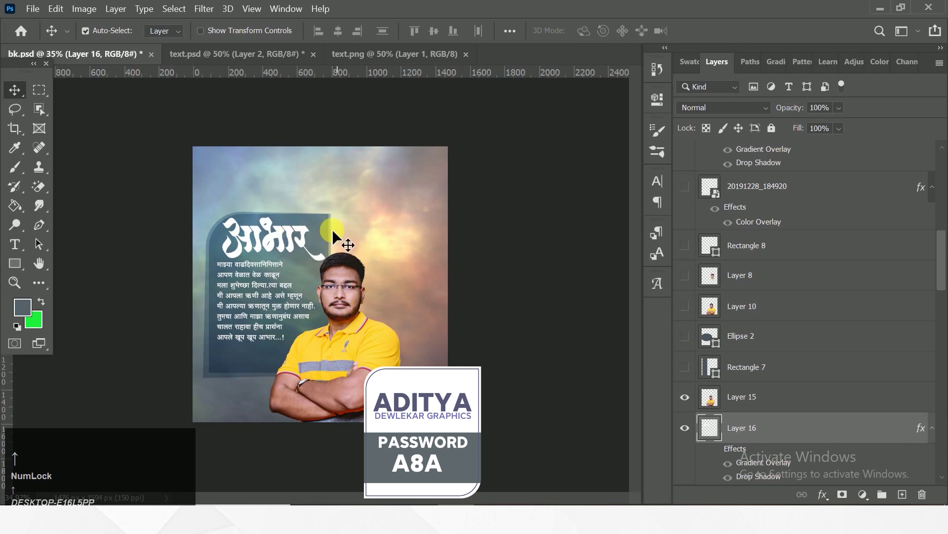
Step: Select both rectangle panel layers and start a Free Transform on them together
left_click(333, 233)
scroll("down", 3)
left_click(776, 443)
key("ctrl+t")
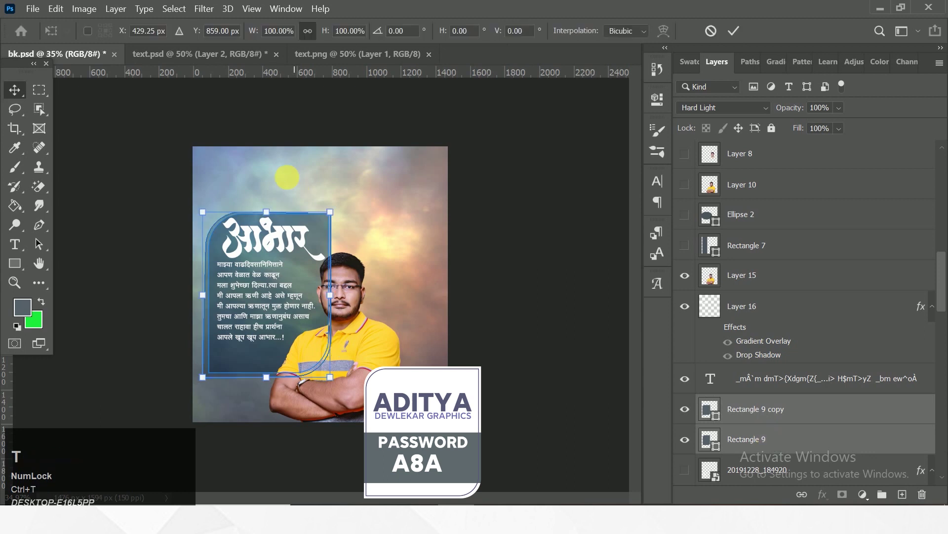
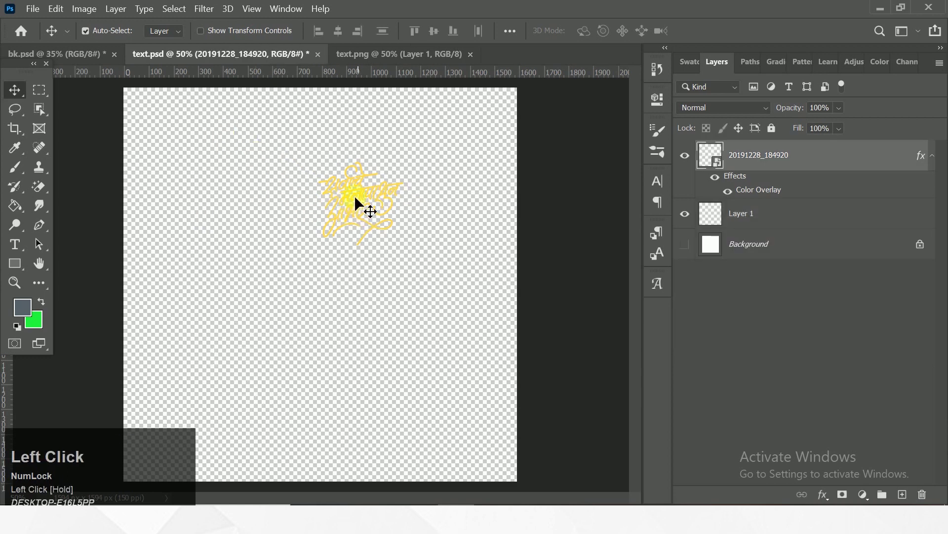
Step: Place the yellow calligraphy at the panel's bottom and make the golden statue layer visible
scroll("up", 3)
scroll("up", 3)
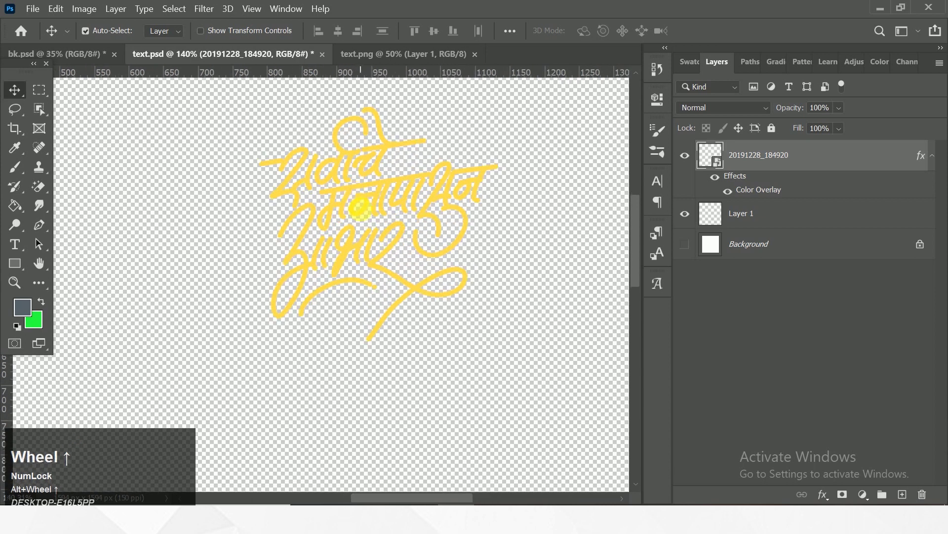
left_click_drag(371, 205, 297, 378)
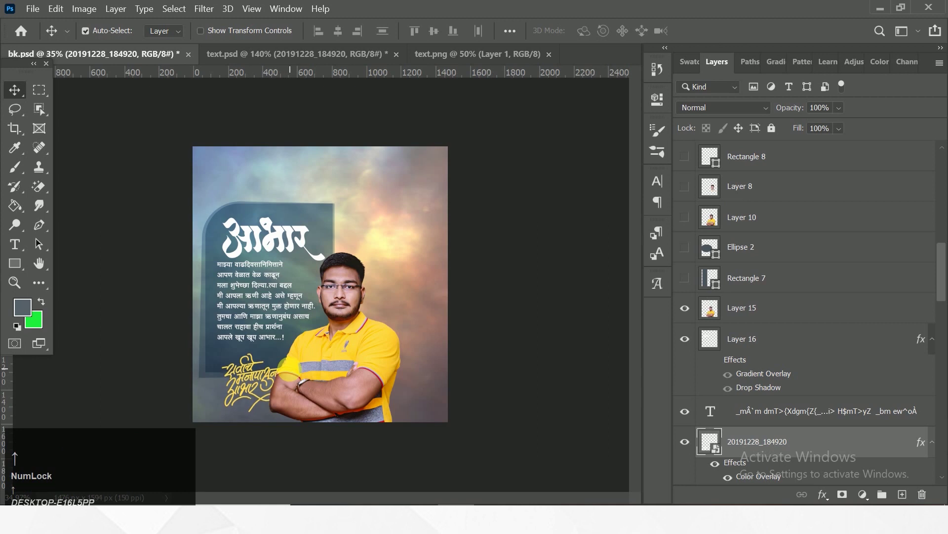
key("Left")
left_click(13, 266)
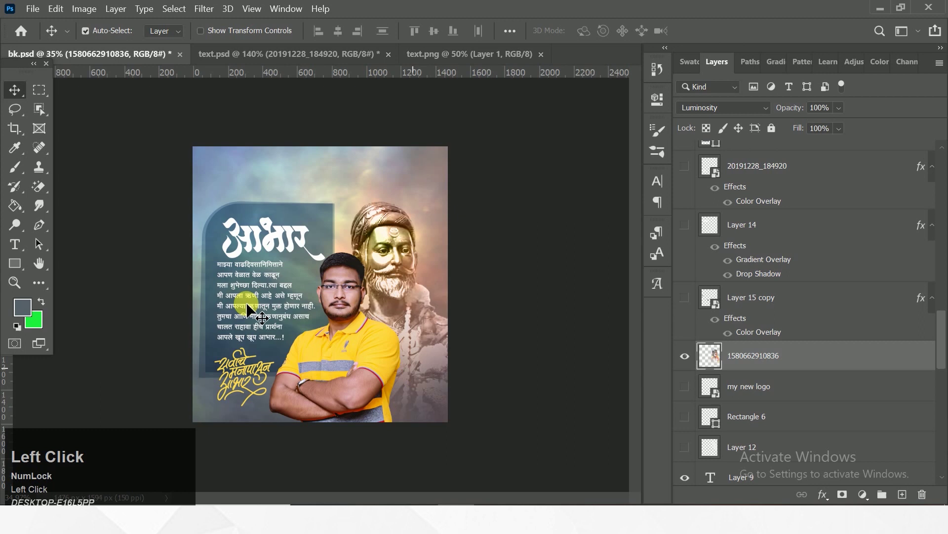